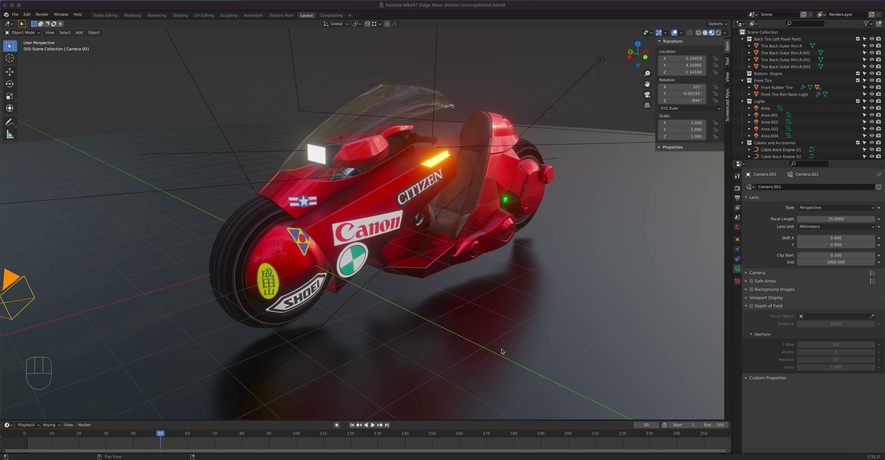
# Step: Check the scene through the camera, then return to the free perspective view of the bike
pyautogui.click(22, 311)
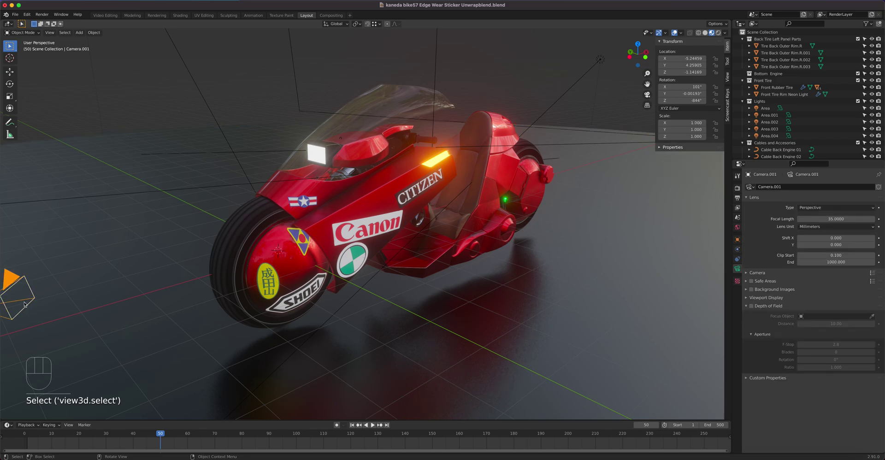
pyautogui.press('KP_0')
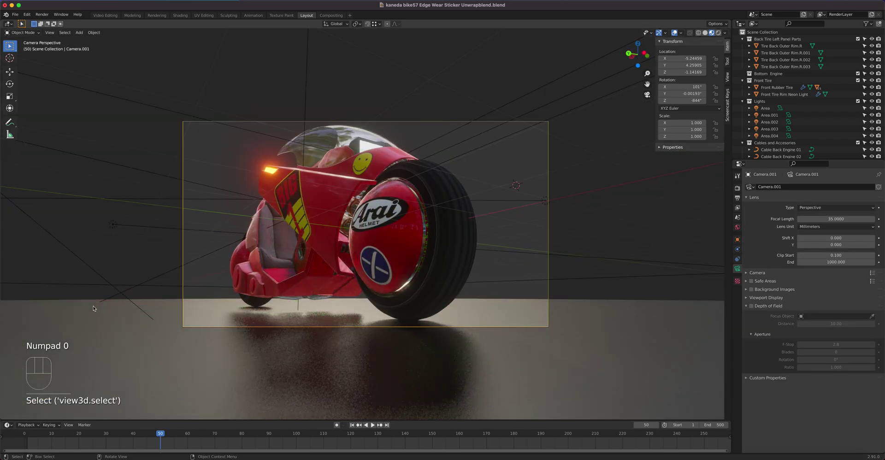
pyautogui.press('KP_0')
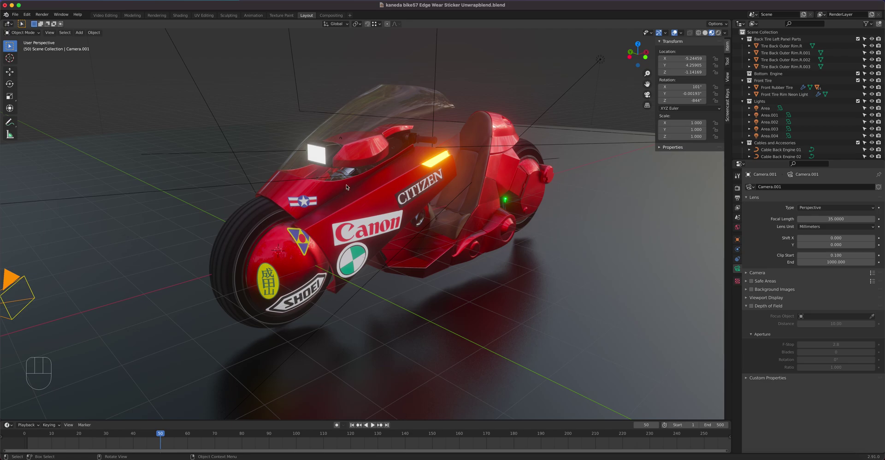
pyautogui.moveTo(25, 16); pyautogui.dragTo(51, 117)
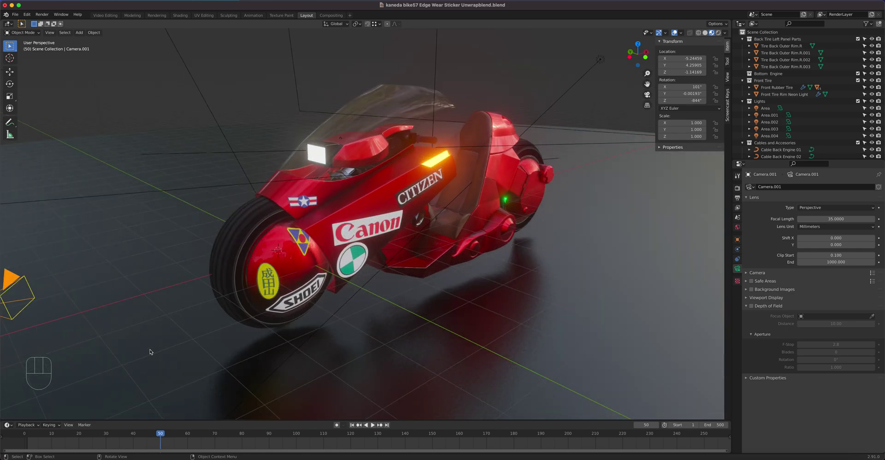
# Step: Orbit around to the motorbike's long side so the rear wheel is visible
pyautogui.moveTo(411, 289); pyautogui.dragTo(354, 281)
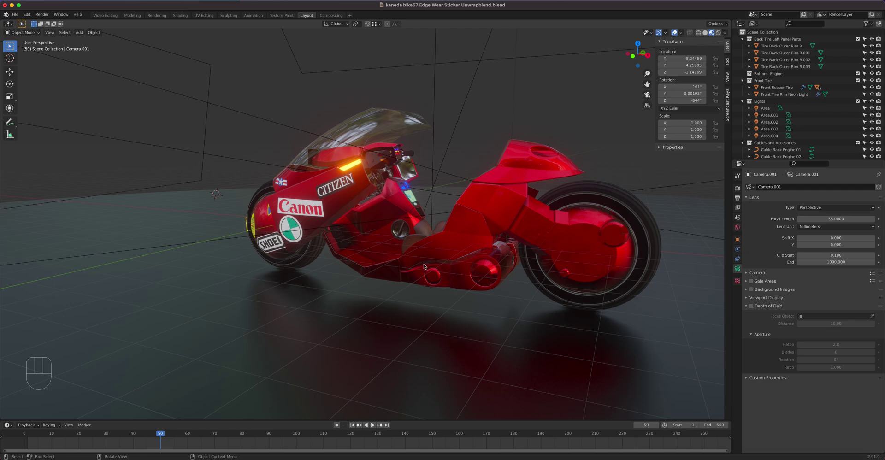
pyautogui.moveTo(426, 265); pyautogui.dragTo(430, 265)
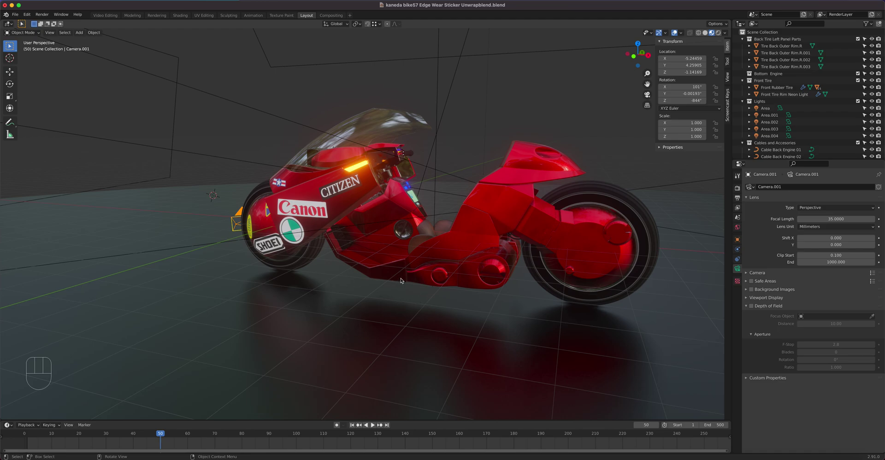
pyautogui.moveTo(421, 259); pyautogui.dragTo(402, 244)
# Step: Select the Navigation Body panel on the bike's side and move in closer to it
pyautogui.click(392, 214)
pyautogui.press('r')
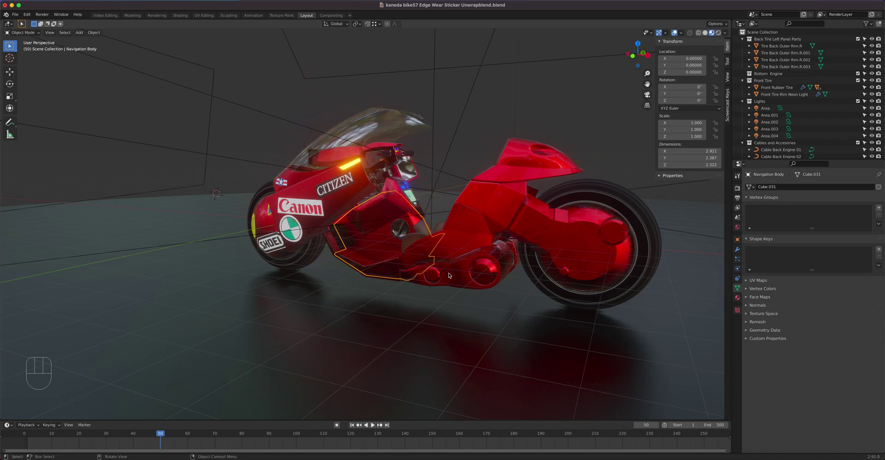
pyautogui.moveTo(431, 276); pyautogui.dragTo(463, 277)
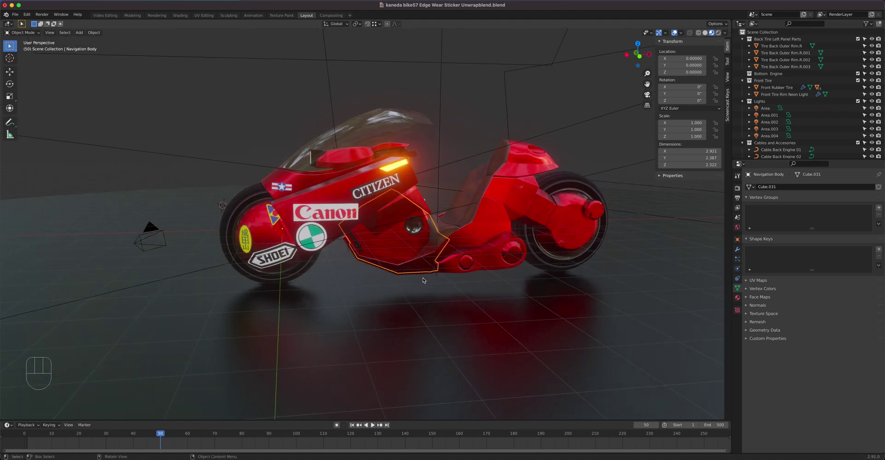
pyautogui.moveTo(432, 284); pyautogui.dragTo(397, 278)
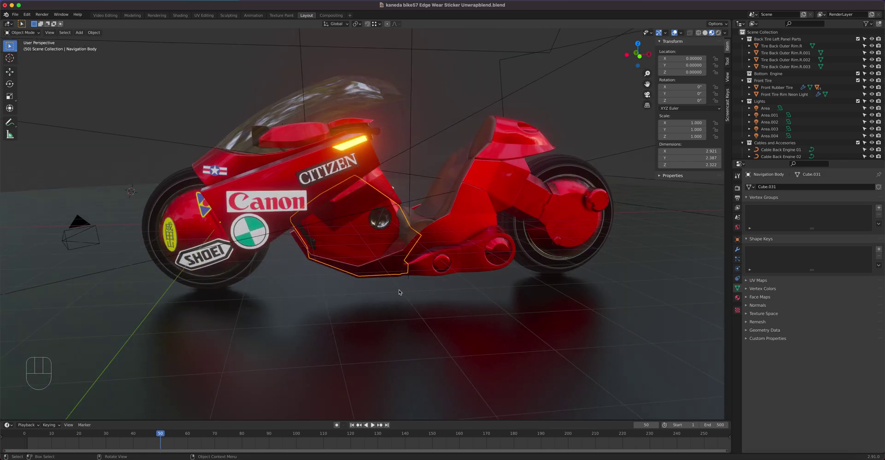
# Step: Orbit to the bike's other side, zoom out, and view the panel from behind and inside
pyautogui.moveTo(400, 291); pyautogui.dragTo(509, 294)
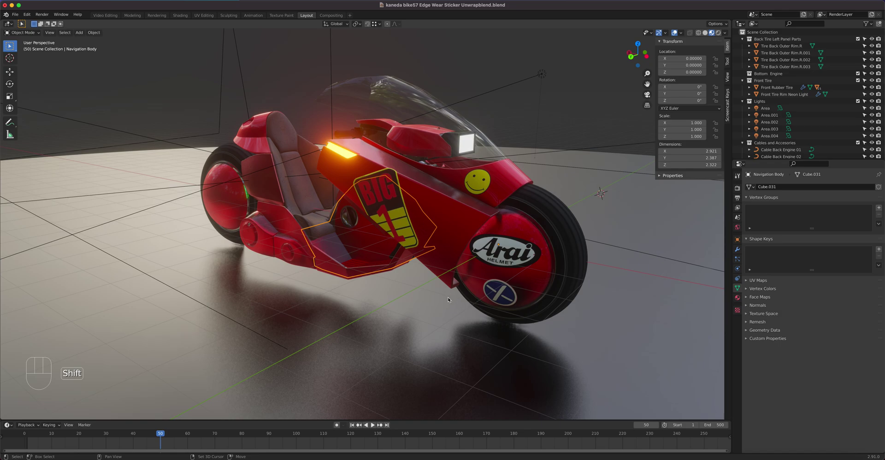
pyautogui.moveTo(450, 298); pyautogui.dragTo(420, 298)
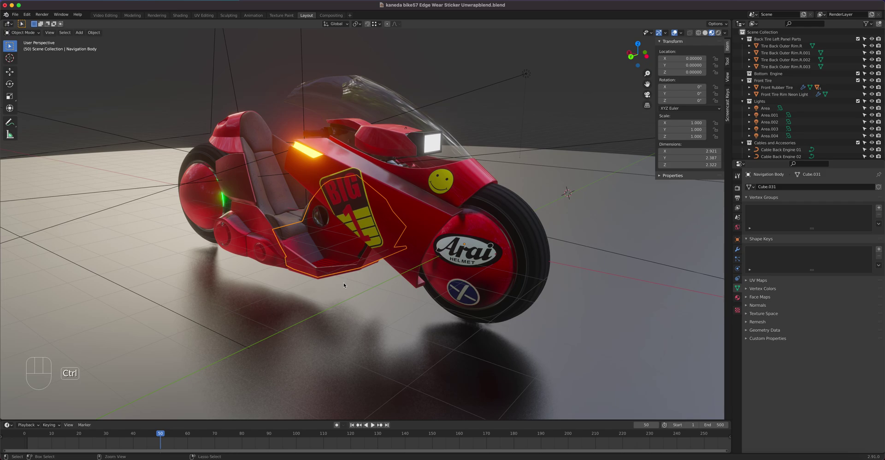
pyautogui.moveTo(341, 290); pyautogui.dragTo(349, 296)
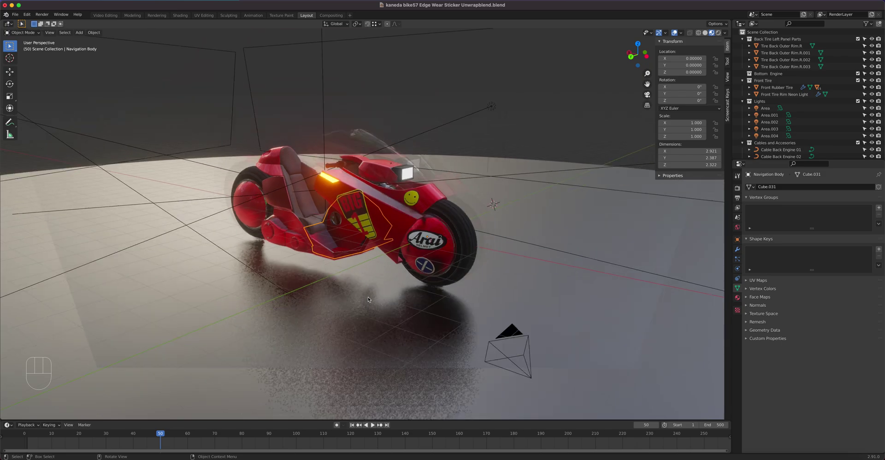
pyautogui.moveTo(363, 293); pyautogui.dragTo(422, 291)
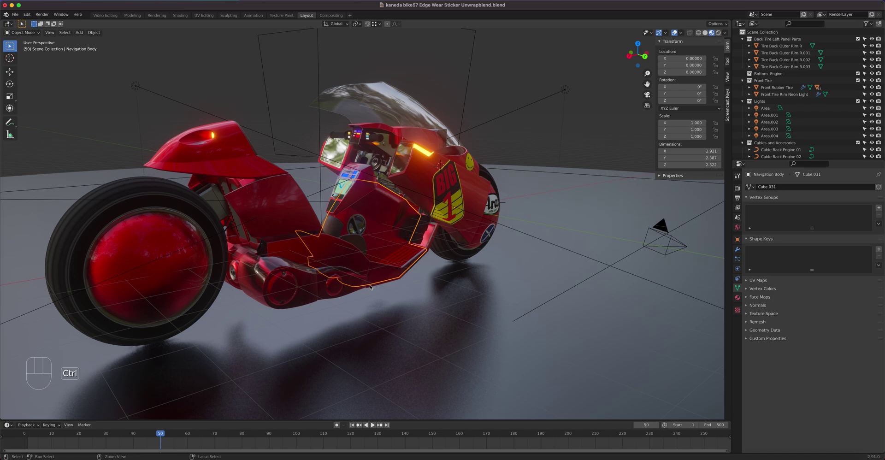
pyautogui.moveTo(372, 285); pyautogui.dragTo(374, 307)
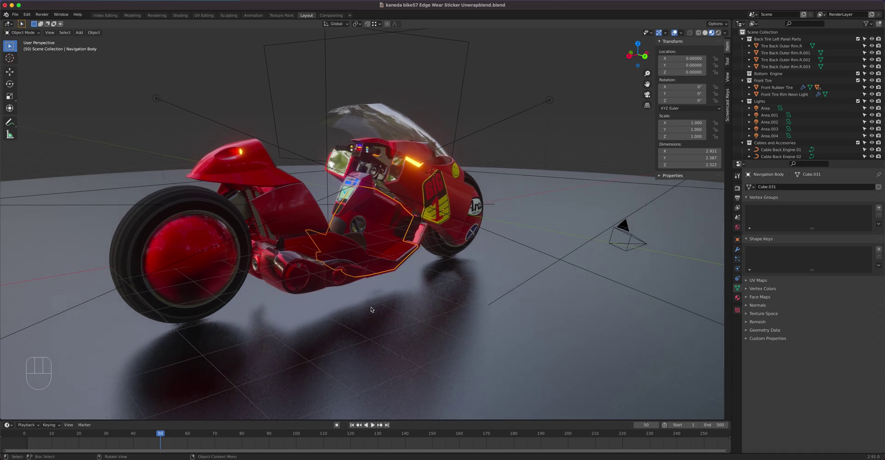
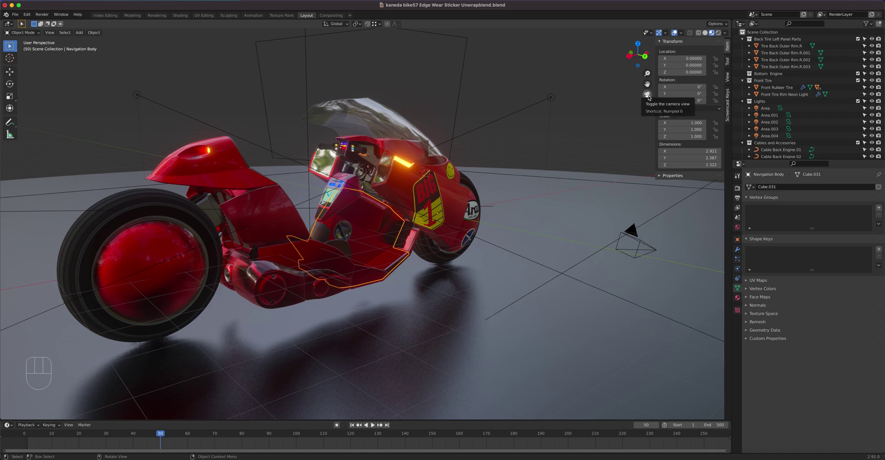
# Step: Toggle the camera view and orthographic projection, ending back in free perspective
pyautogui.click(650, 96)
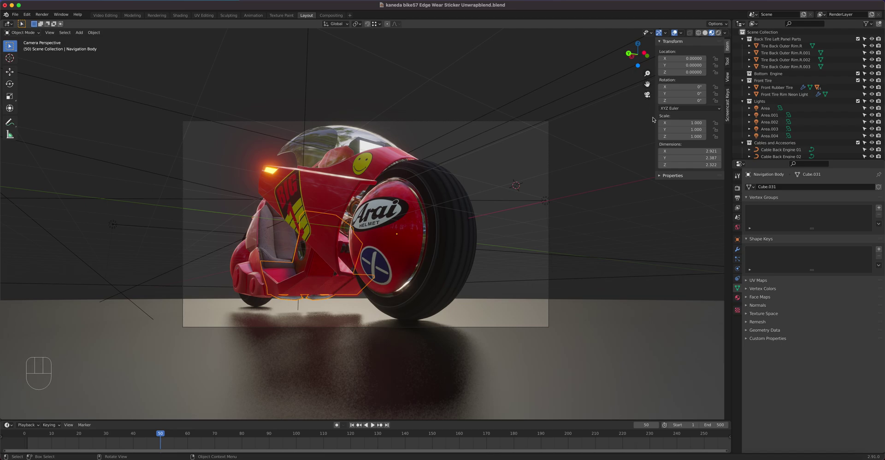
pyautogui.click(649, 97)
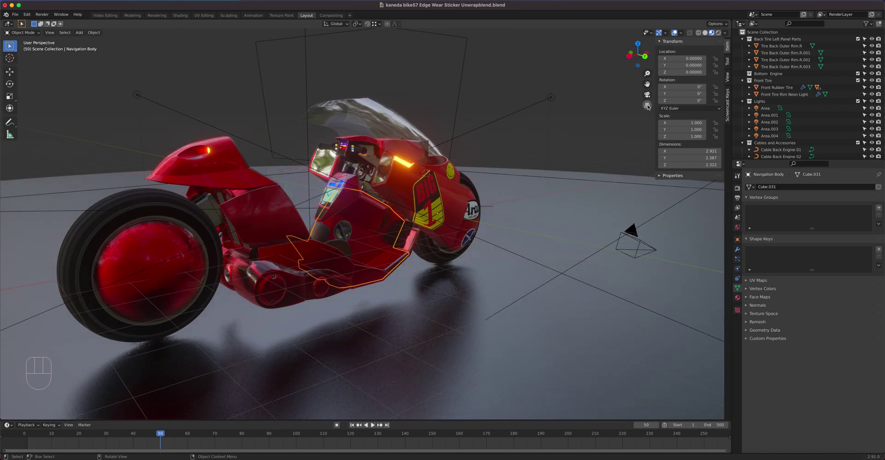
pyautogui.click(649, 106)
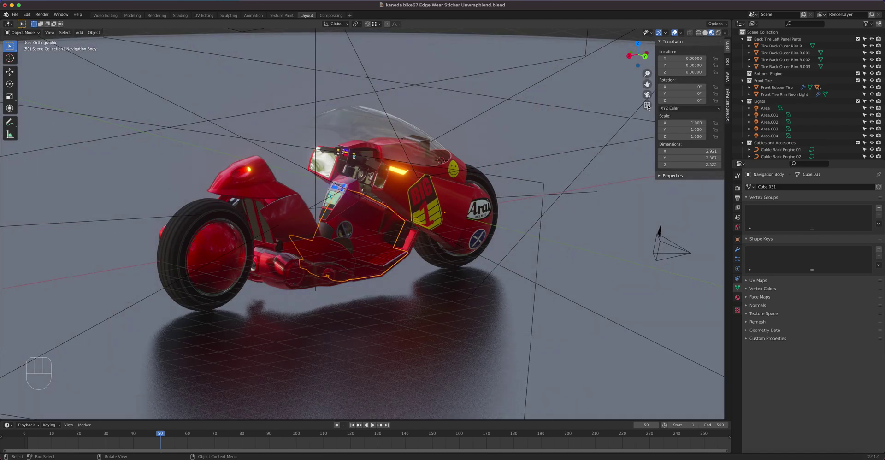
pyautogui.click(649, 106)
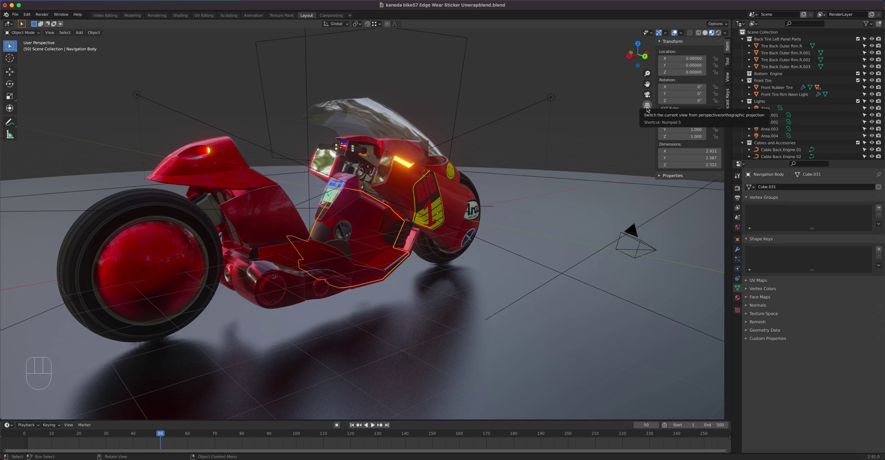
# Step: Orbit around the bike from side to front to rear to look it over
pyautogui.moveTo(510, 266); pyautogui.dragTo(624, 250)
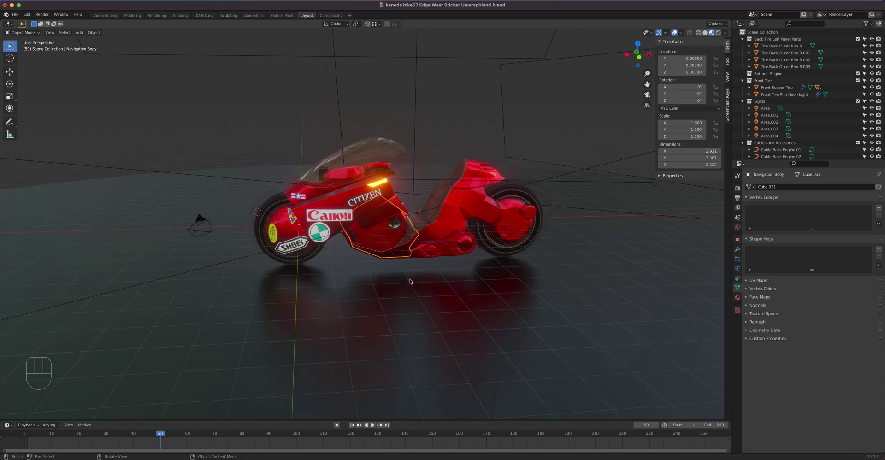
pyautogui.moveTo(368, 271); pyautogui.dragTo(417, 266)
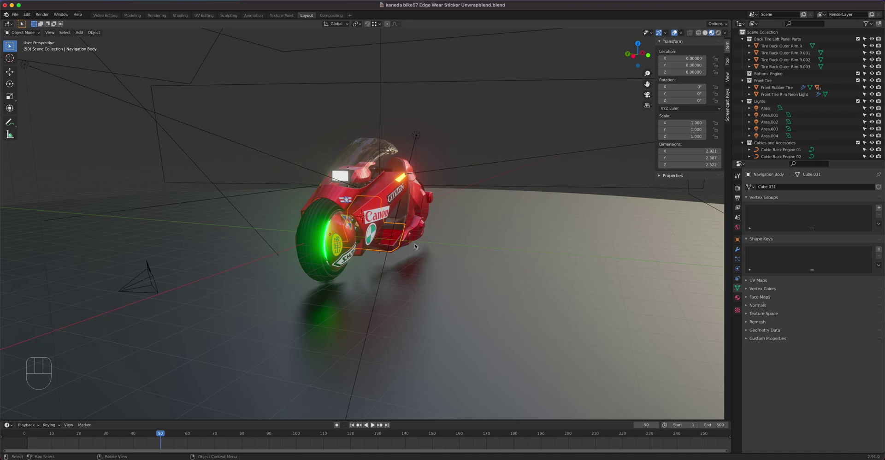
pyautogui.moveTo(426, 254); pyautogui.dragTo(386, 254)
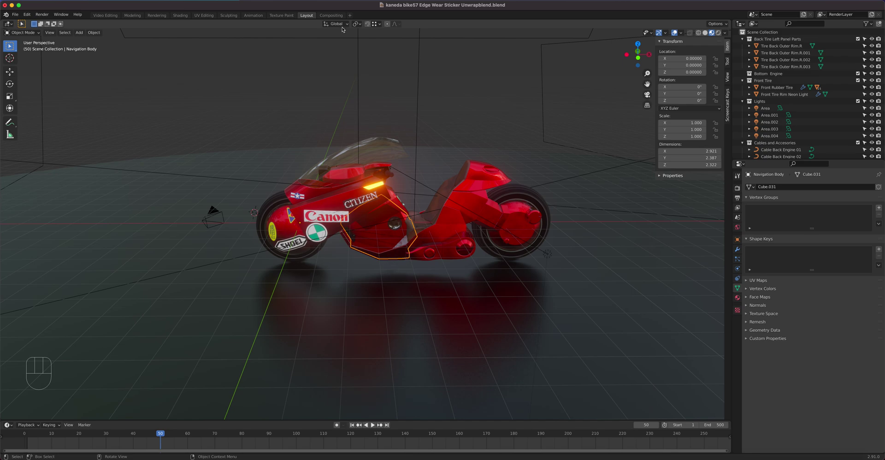
pyautogui.click(347, 24)
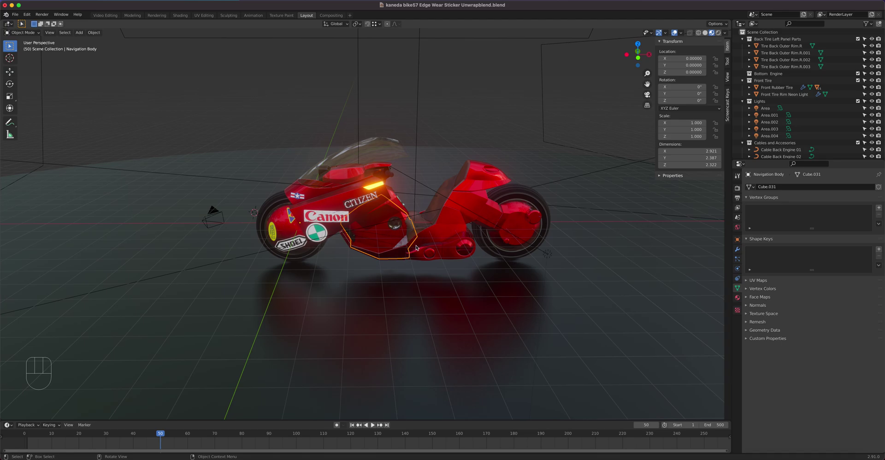
pyautogui.moveTo(413, 246); pyautogui.dragTo(465, 248)
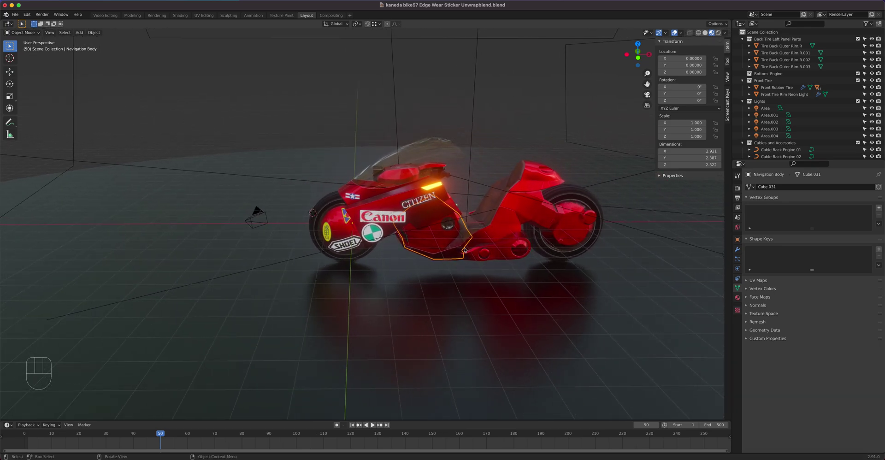
pyautogui.moveTo(364, 242); pyautogui.dragTo(402, 237)
pyautogui.moveTo(391, 240); pyautogui.dragTo(439, 231)
pyautogui.moveTo(417, 228); pyautogui.dragTo(452, 225)
pyautogui.moveTo(447, 226); pyautogui.dragTo(361, 218)
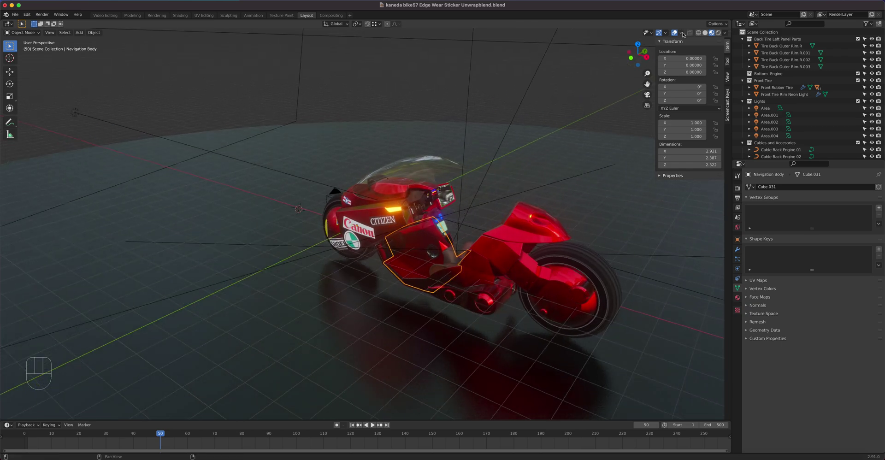
pyautogui.moveTo(684, 33); pyautogui.dragTo(537, 98)
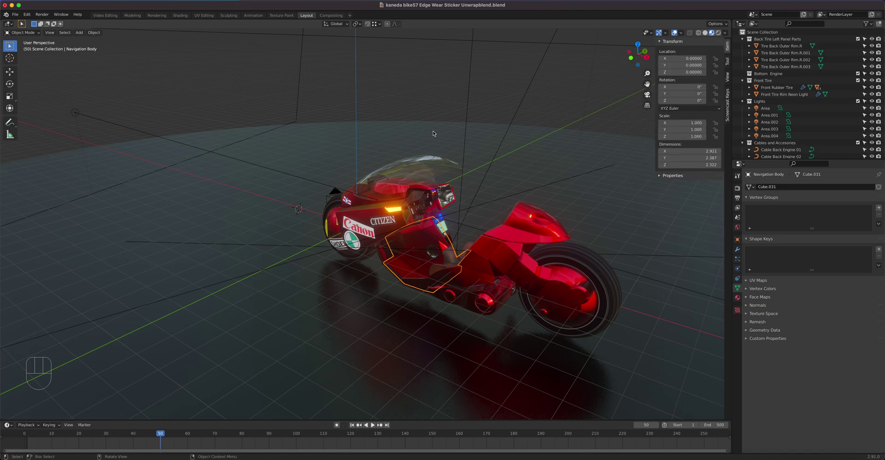
# Step: View the bike from above, then settle on a closer level side view
pyautogui.moveTo(361, 250); pyautogui.dragTo(436, 246)
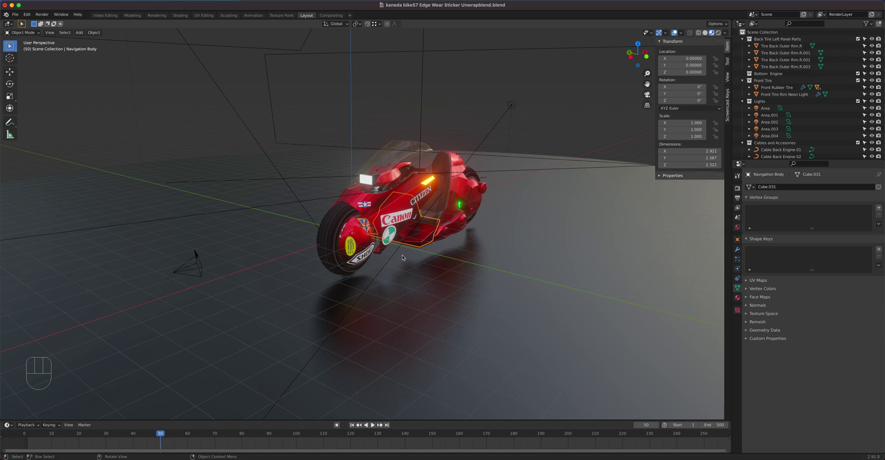
pyautogui.moveTo(473, 271); pyautogui.dragTo(490, 297)
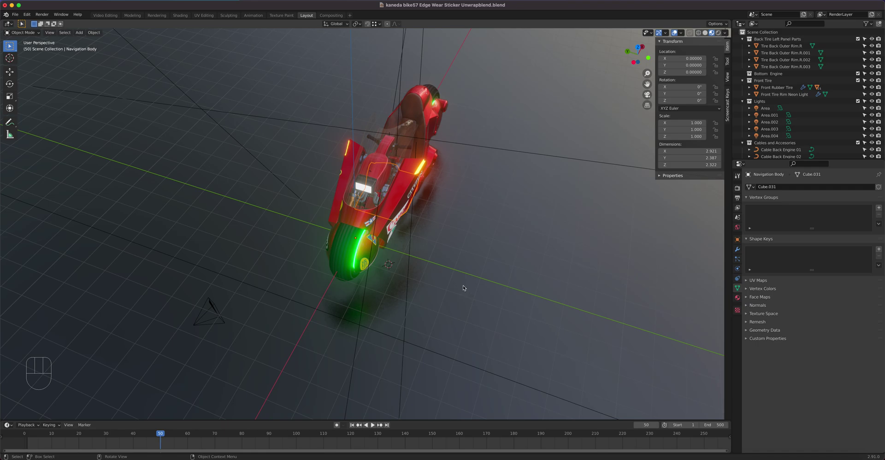
pyautogui.moveTo(441, 282); pyautogui.dragTo(326, 253)
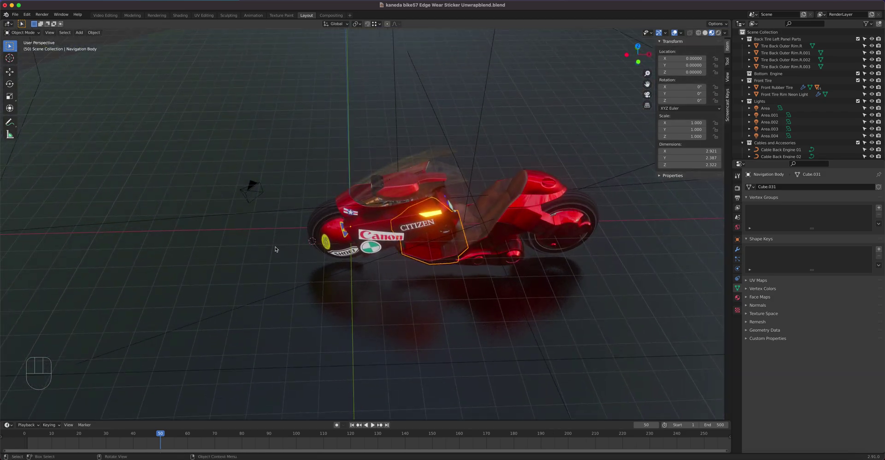
pyautogui.moveTo(410, 261); pyautogui.dragTo(430, 263)
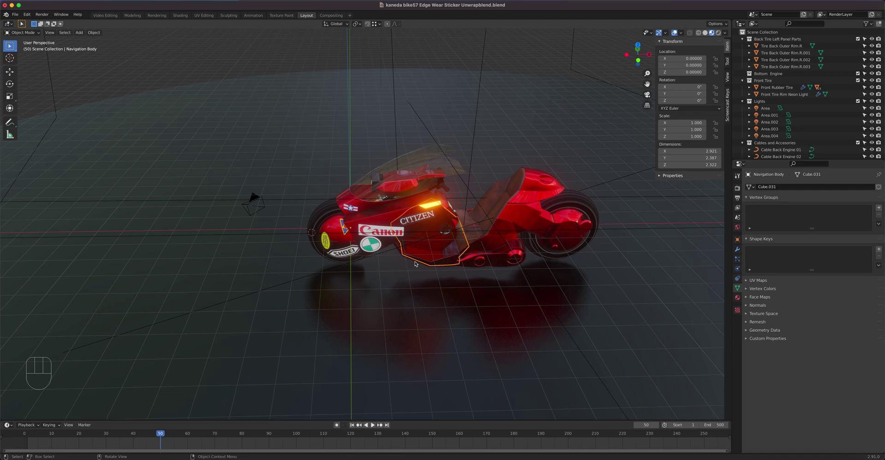
pyautogui.moveTo(407, 231); pyautogui.dragTo(416, 294)
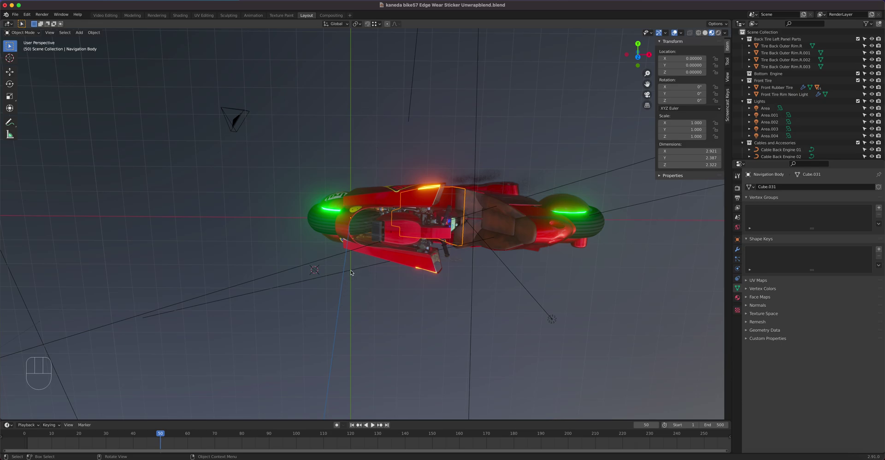
pyautogui.moveTo(372, 283); pyautogui.dragTo(365, 280)
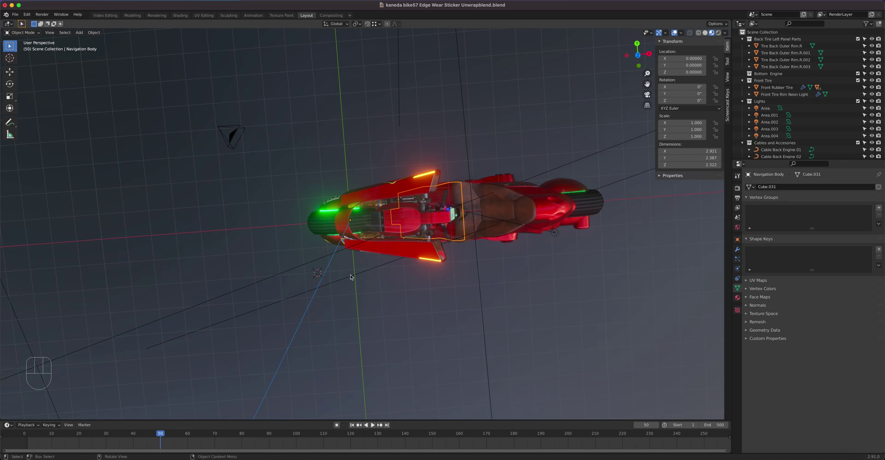
pyautogui.moveTo(380, 278); pyautogui.dragTo(386, 222)
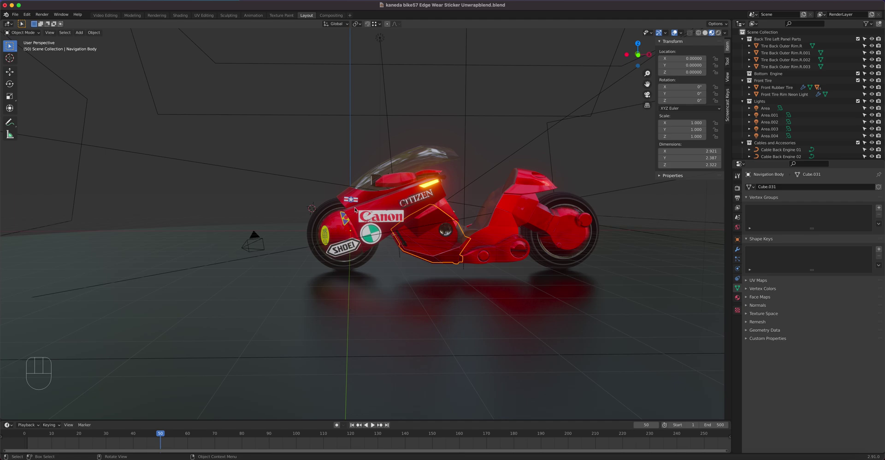
pyautogui.moveTo(392, 208); pyautogui.dragTo(392, 217)
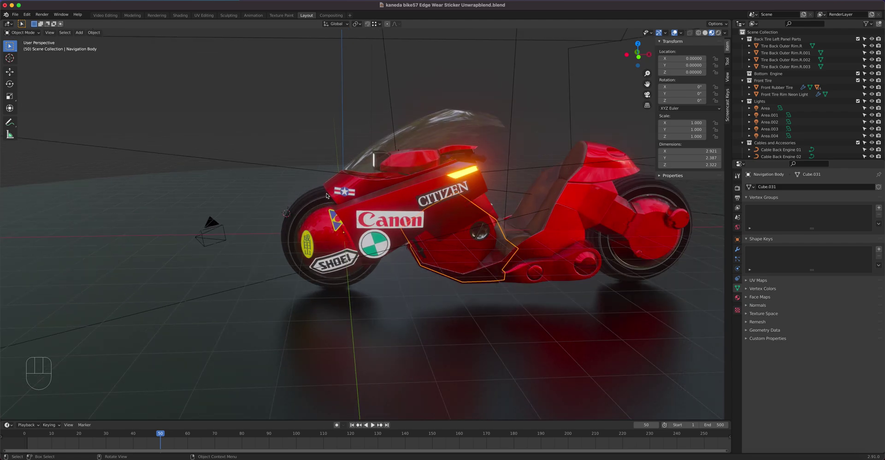
pyautogui.click(597, 157)
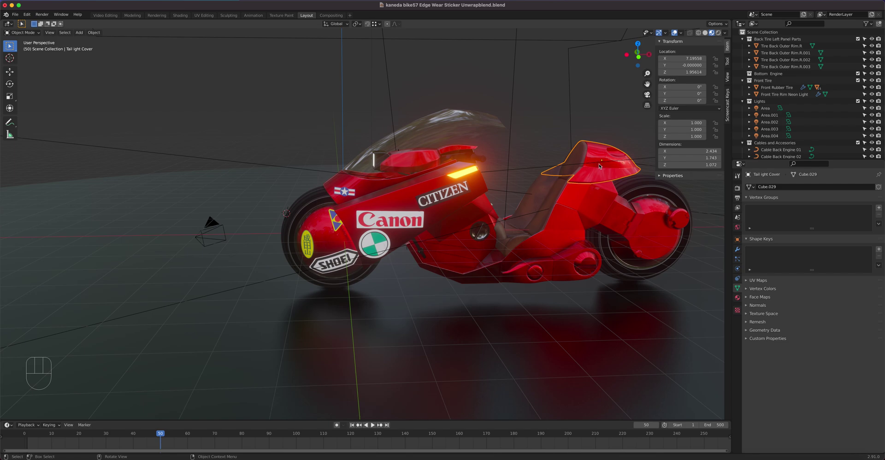
pyautogui.press('g')
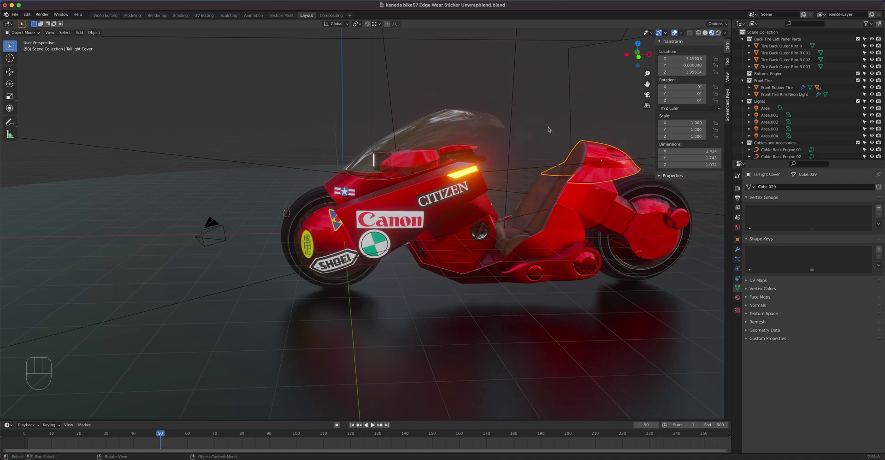
pyautogui.press('r')
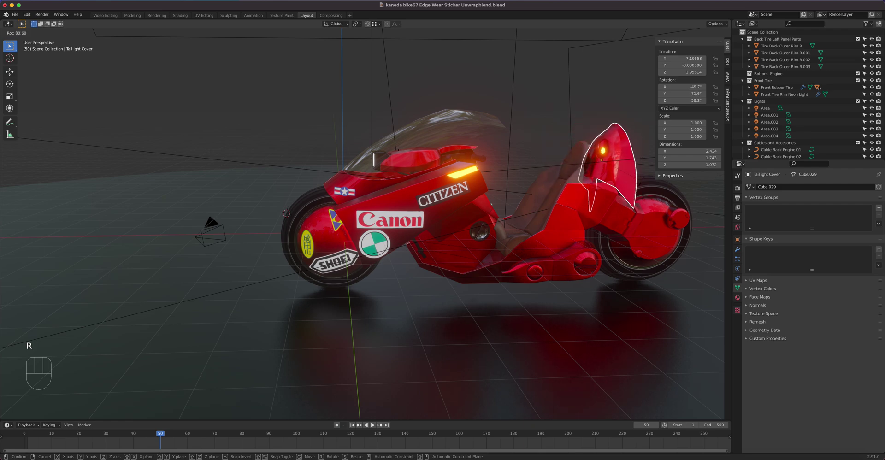
pyautogui.press('s')
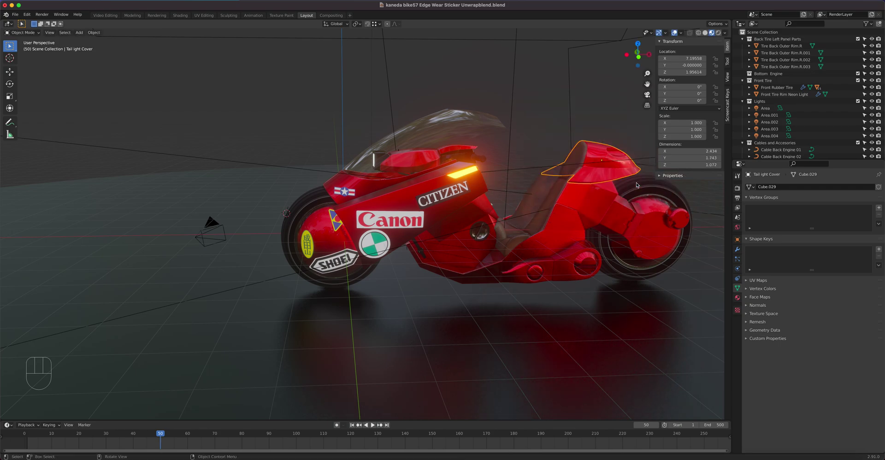
pyautogui.press('g')
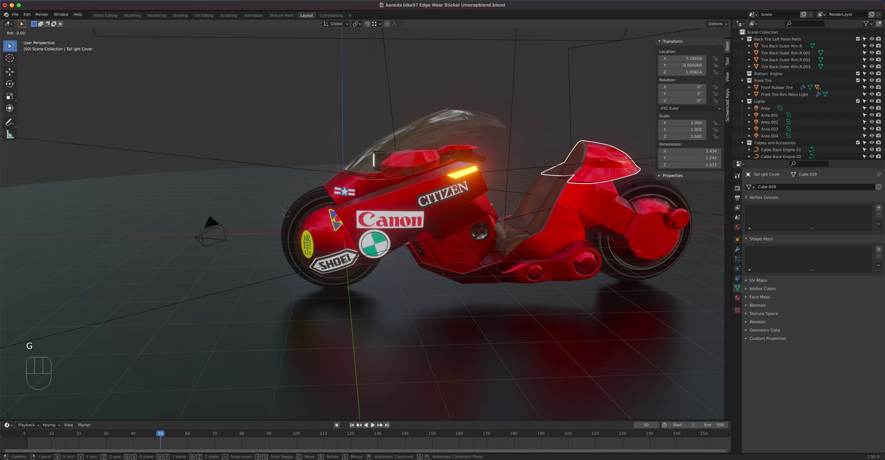
pyautogui.press('r')
pyautogui.press('s')
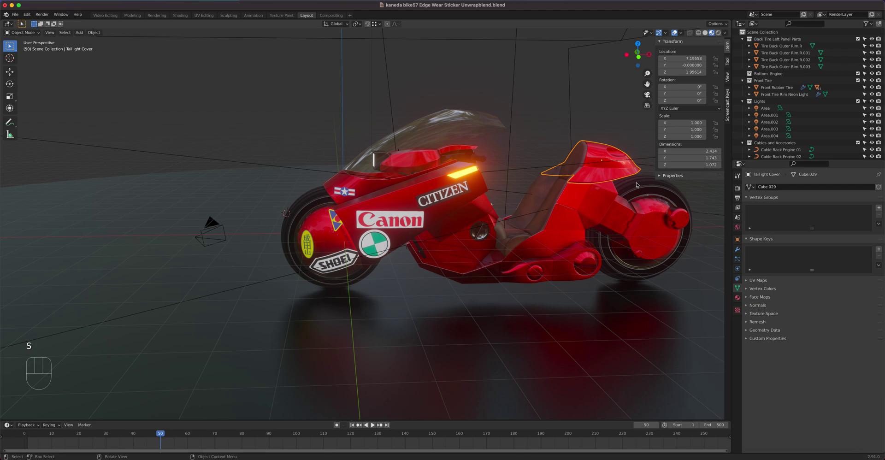
# Step: Activate the Move tool and zoom in close on the tail light cover
pyautogui.moveTo(555, 187); pyautogui.dragTo(536, 187)
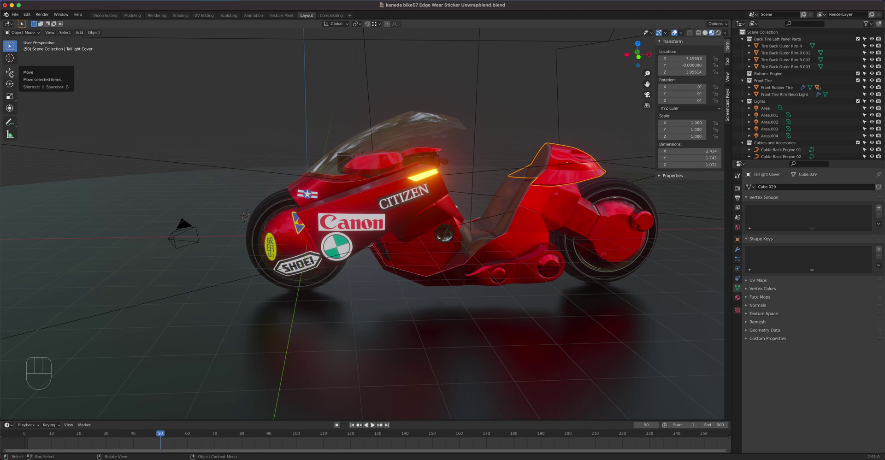
pyautogui.click(13, 73)
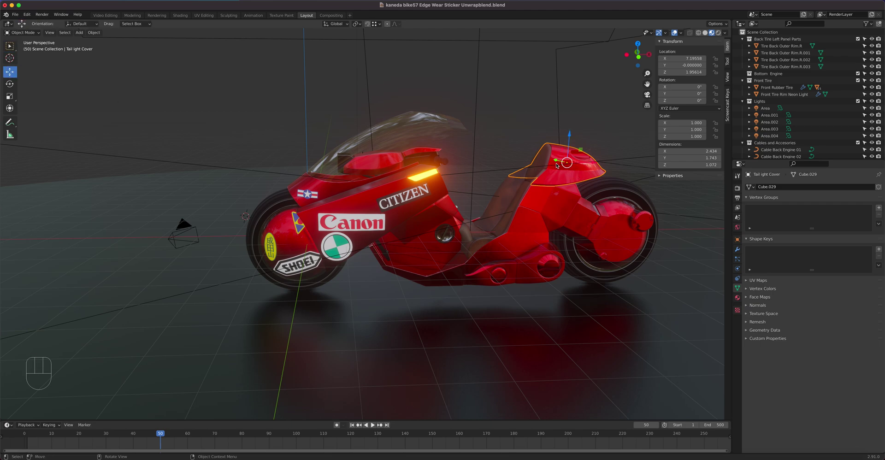
pyautogui.moveTo(545, 175); pyautogui.dragTo(441, 188)
pyautogui.moveTo(464, 174); pyautogui.dragTo(400, 214)
pyautogui.click(399, 214)
pyautogui.middleClick(400, 213)
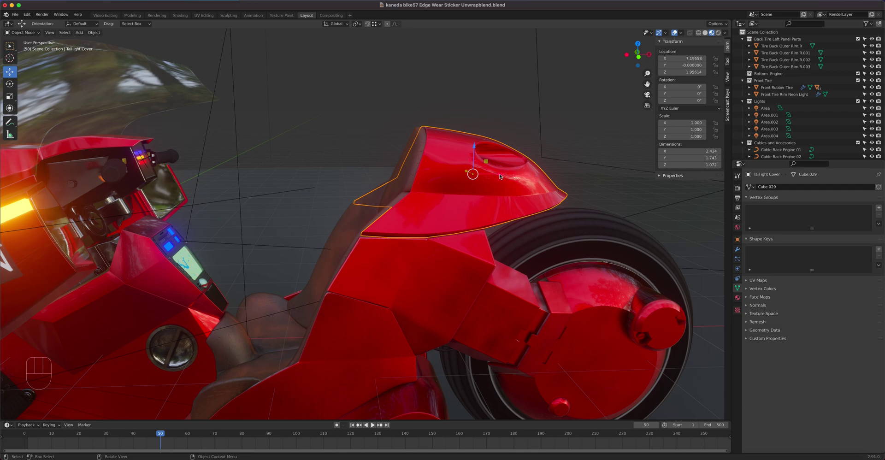
pyautogui.moveTo(501, 175); pyautogui.dragTo(466, 173)
pyautogui.moveTo(477, 147); pyautogui.dragTo(476, 82)
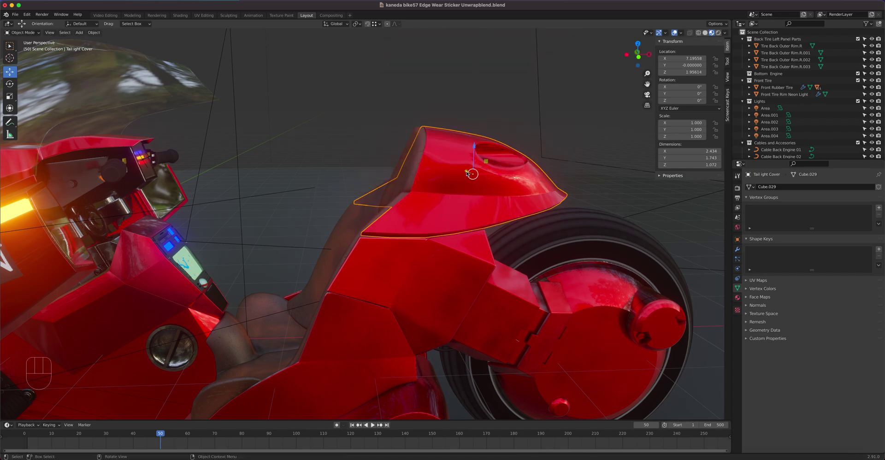
# Step: Orbit around the cover's top and rear to examine it with move handles shown
pyautogui.moveTo(440, 186); pyautogui.dragTo(449, 183)
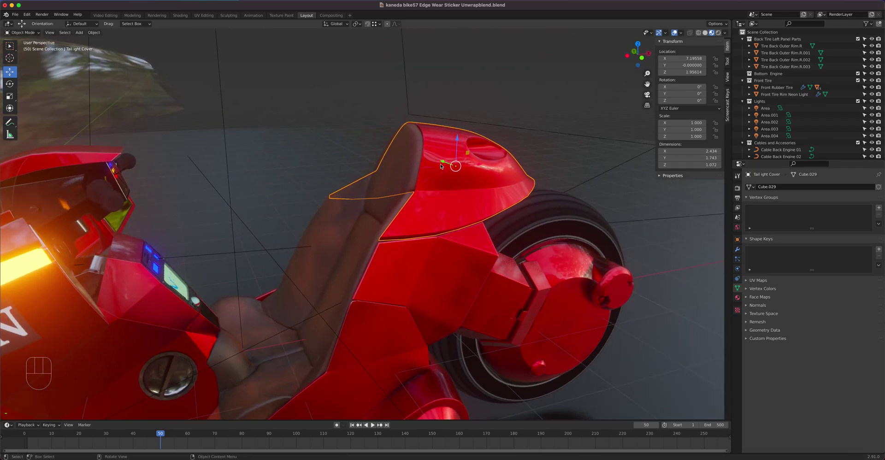
pyautogui.moveTo(441, 160); pyautogui.dragTo(440, 167)
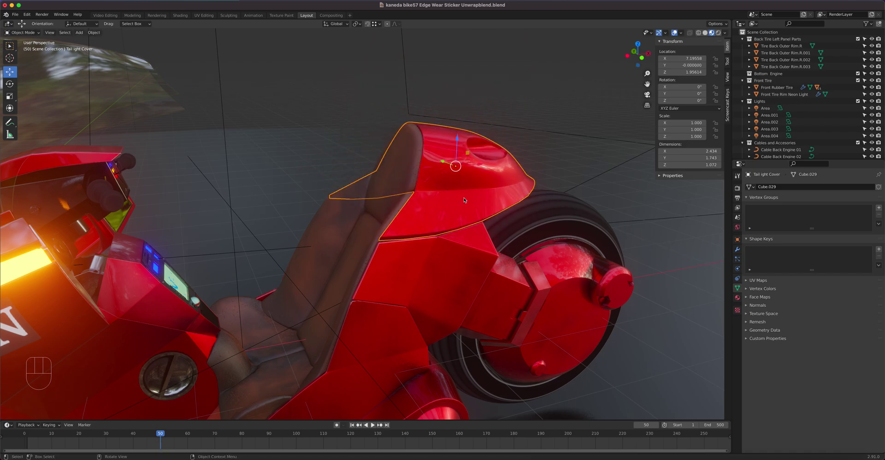
pyautogui.moveTo(462, 202); pyautogui.dragTo(436, 223)
pyautogui.moveTo(433, 223); pyautogui.dragTo(442, 205)
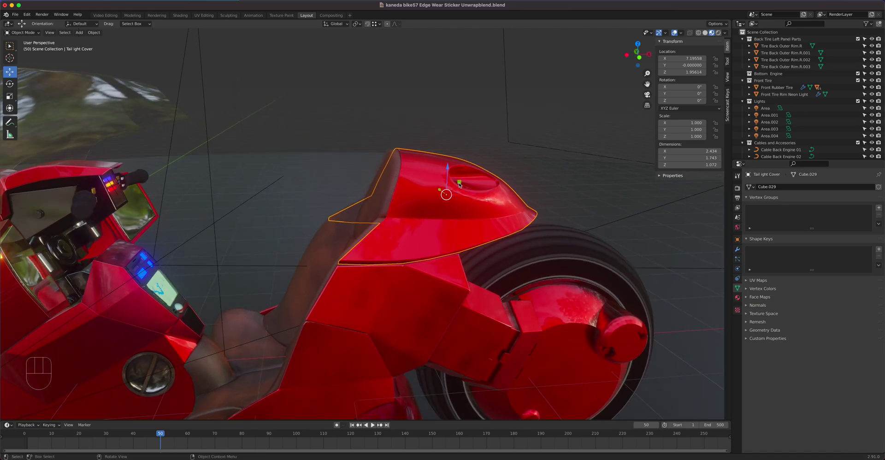
pyautogui.moveTo(514, 188); pyautogui.dragTo(417, 226)
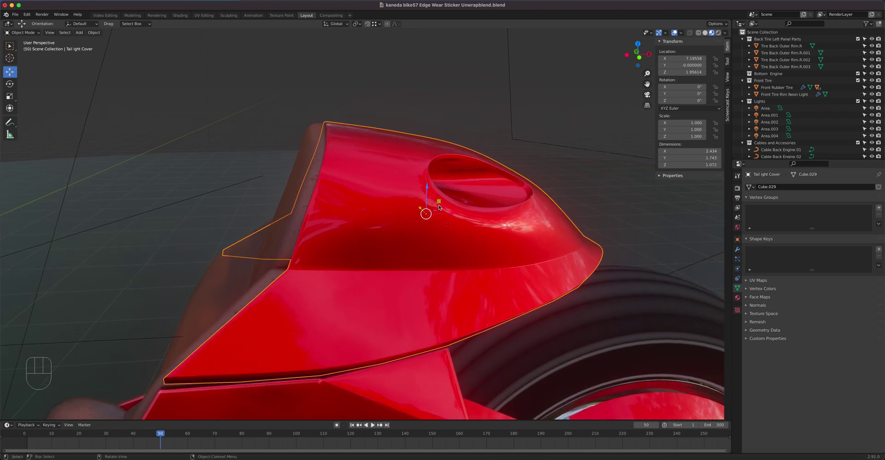
pyautogui.moveTo(440, 201); pyautogui.dragTo(465, 193)
pyautogui.moveTo(402, 221); pyautogui.dragTo(422, 224)
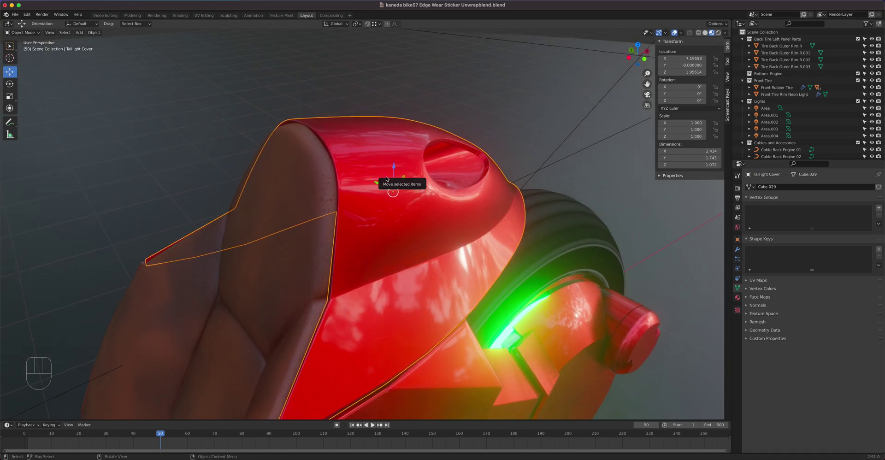
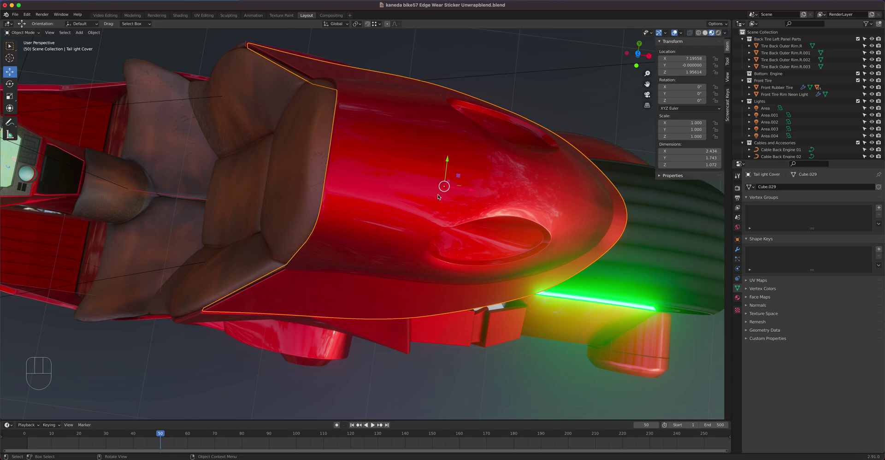
# Step: Activate the Rotate tool on the cover and orbit around it from side and front
pyautogui.click(13, 86)
pyautogui.moveTo(379, 258); pyautogui.dragTo(390, 203)
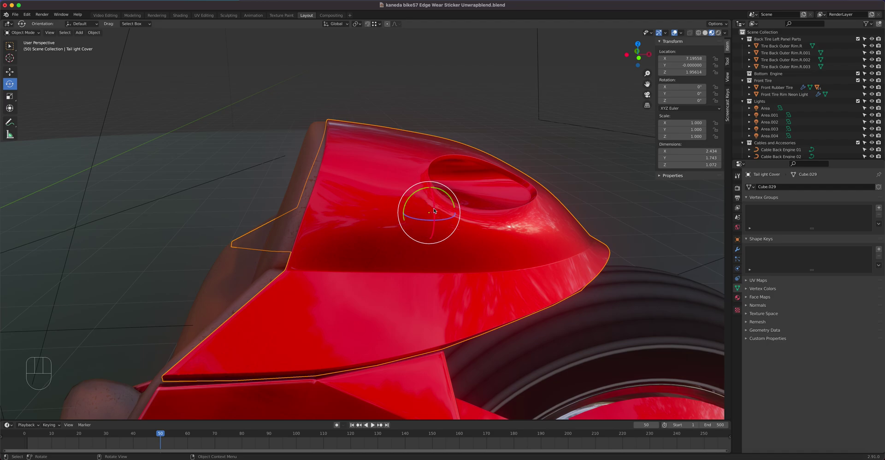
pyautogui.moveTo(437, 209); pyautogui.dragTo(433, 221)
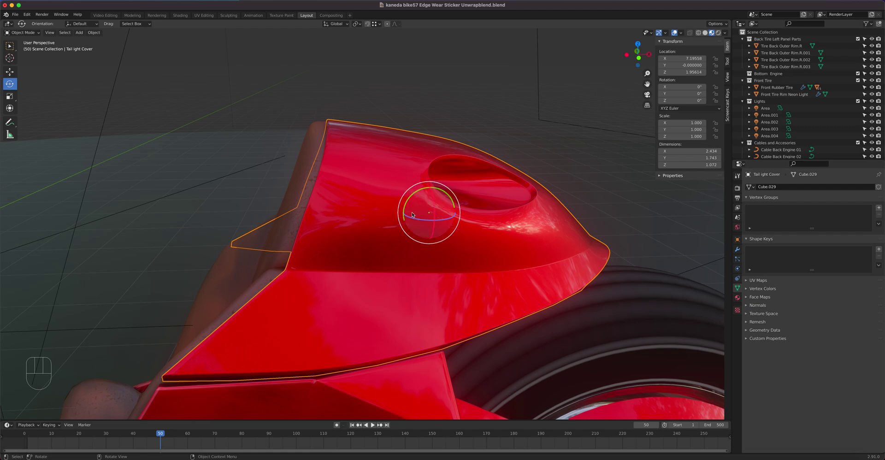
pyautogui.moveTo(416, 194); pyautogui.dragTo(415, 230)
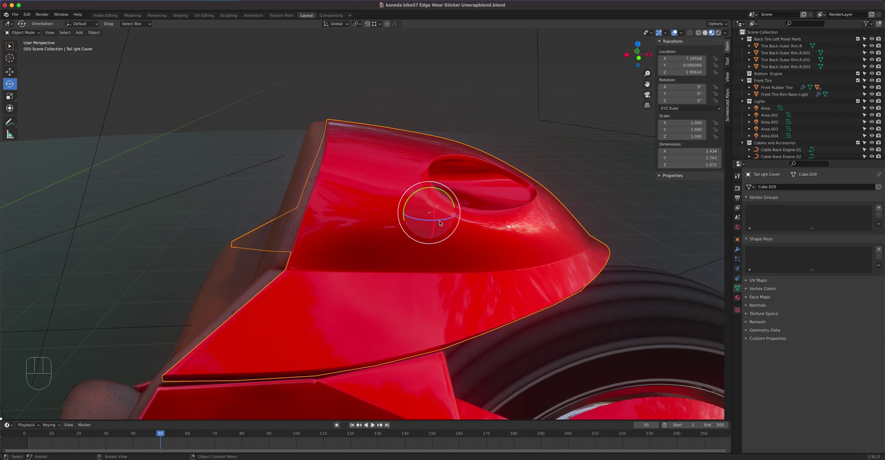
pyautogui.moveTo(449, 220); pyautogui.dragTo(511, 218)
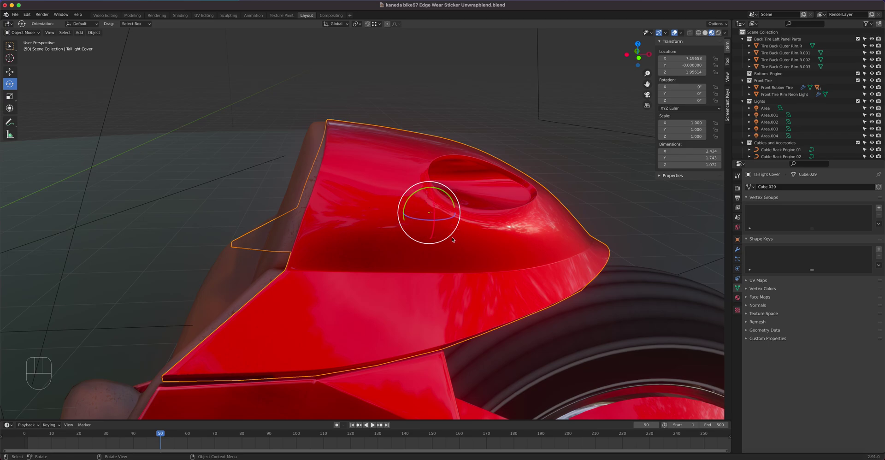
pyautogui.moveTo(397, 247); pyautogui.dragTo(393, 282)
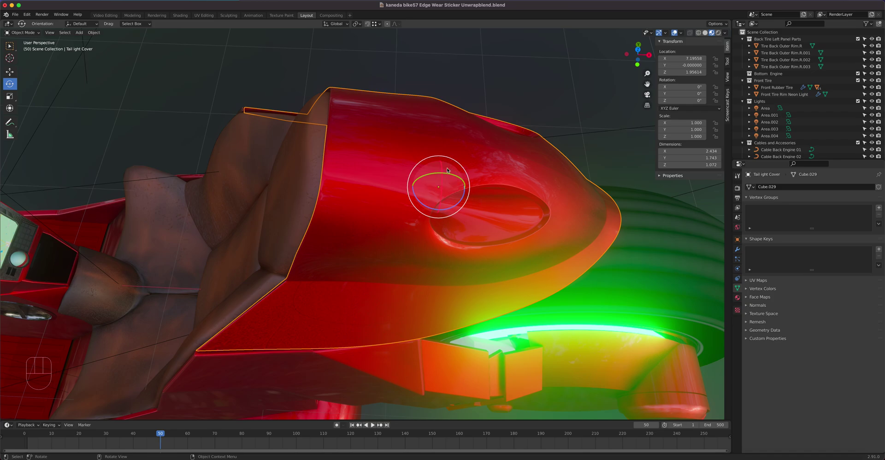
pyautogui.moveTo(459, 163); pyautogui.dragTo(428, 159)
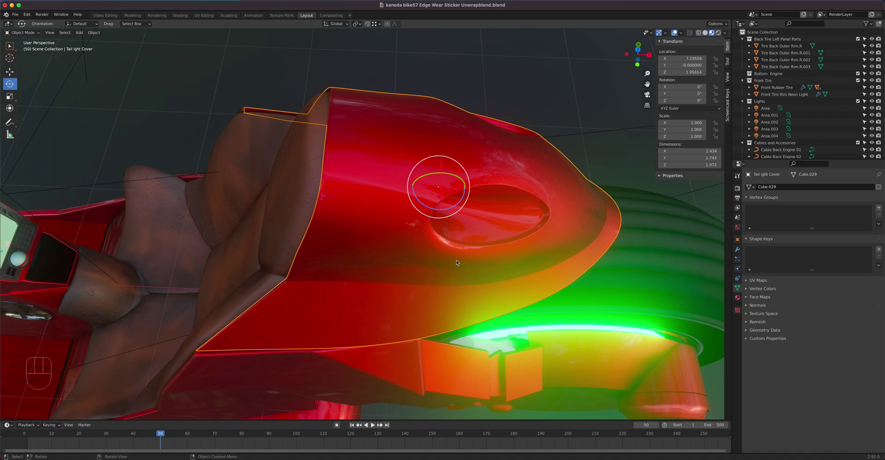
pyautogui.moveTo(452, 256); pyautogui.dragTo(395, 228)
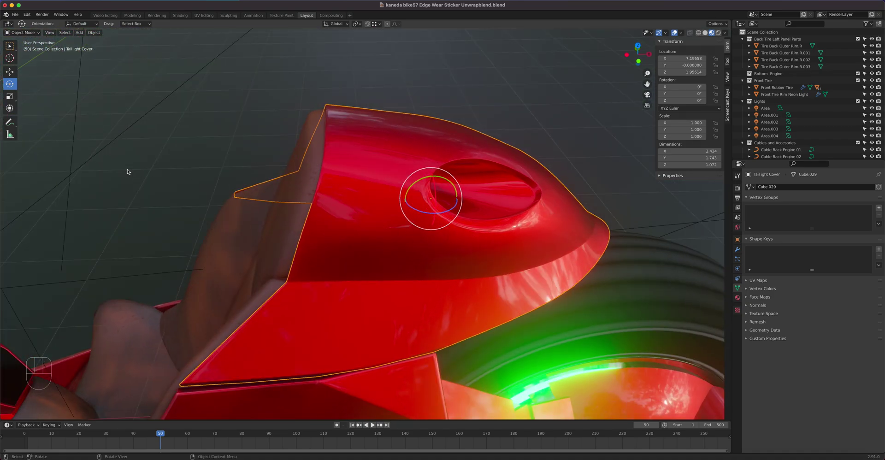
pyautogui.click(14, 99)
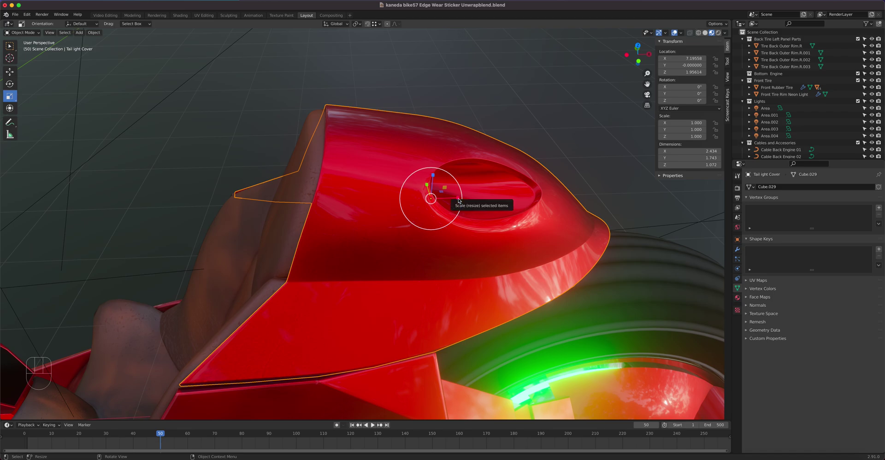
pyautogui.moveTo(460, 199); pyautogui.dragTo(496, 201)
pyautogui.moveTo(435, 176); pyautogui.dragTo(431, 145)
pyautogui.moveTo(417, 198); pyautogui.dragTo(421, 193)
pyautogui.moveTo(401, 175); pyautogui.dragTo(402, 162)
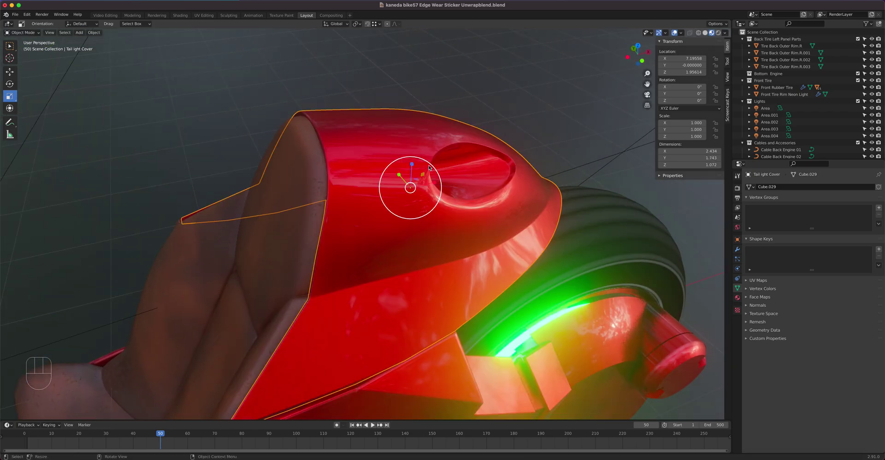
pyautogui.moveTo(428, 162); pyautogui.dragTo(447, 147)
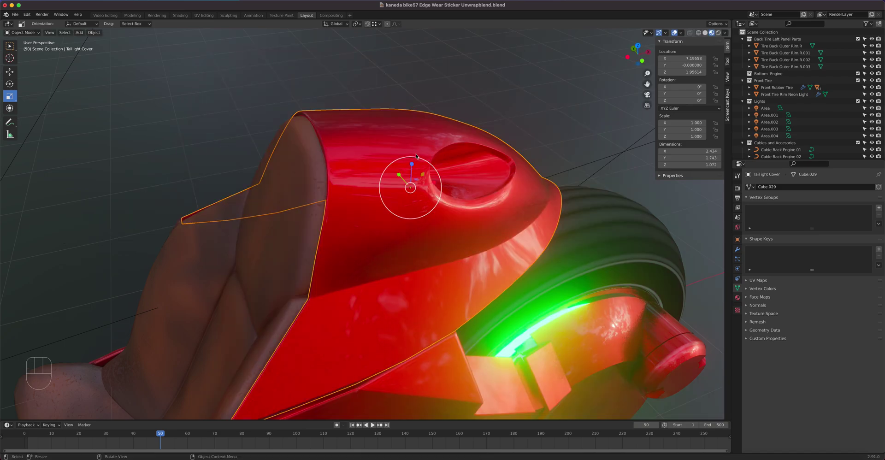
pyautogui.moveTo(402, 238); pyautogui.dragTo(421, 230)
pyautogui.moveTo(474, 217); pyautogui.dragTo(500, 215)
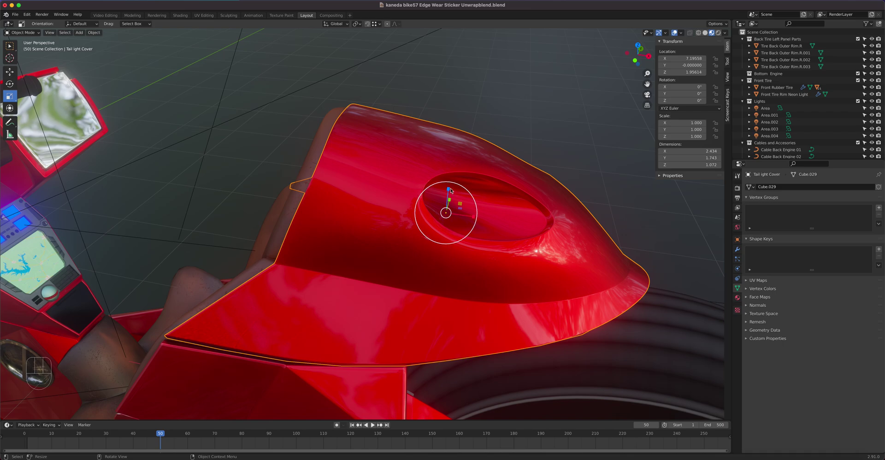
pyautogui.moveTo(436, 227); pyautogui.dragTo(450, 210)
pyautogui.moveTo(451, 203); pyautogui.dragTo(455, 203)
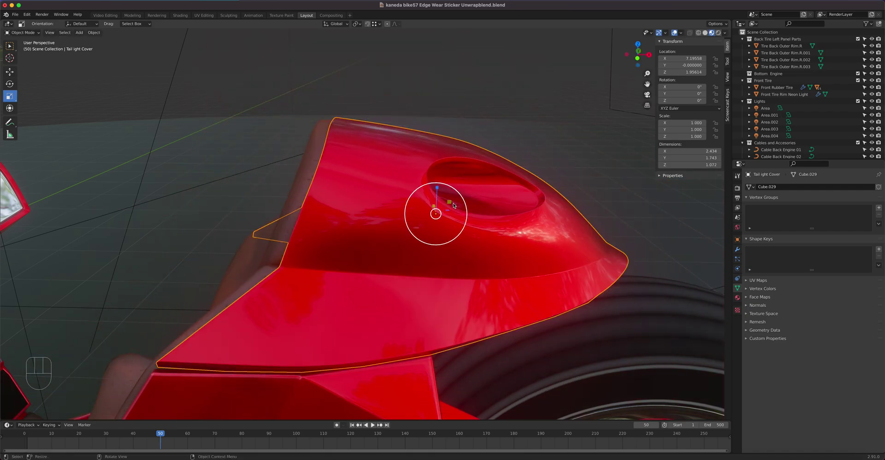
pyautogui.moveTo(454, 232); pyautogui.dragTo(431, 249)
pyautogui.moveTo(463, 251); pyautogui.dragTo(439, 259)
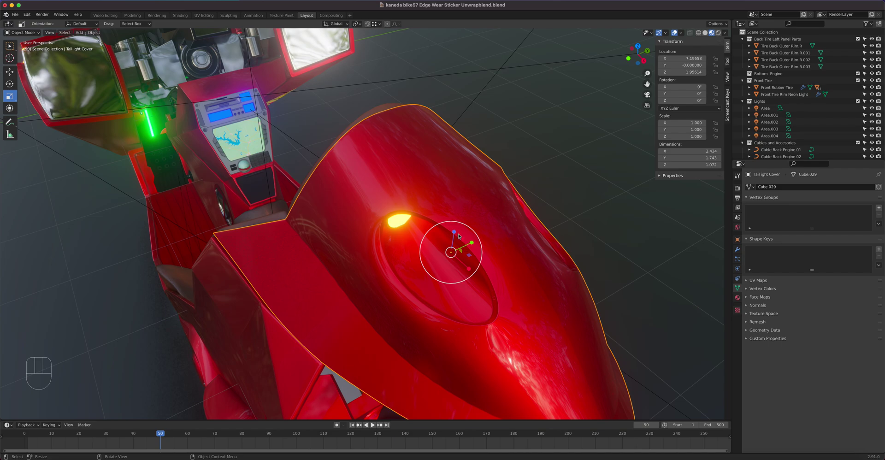
pyautogui.moveTo(375, 260); pyautogui.dragTo(417, 257)
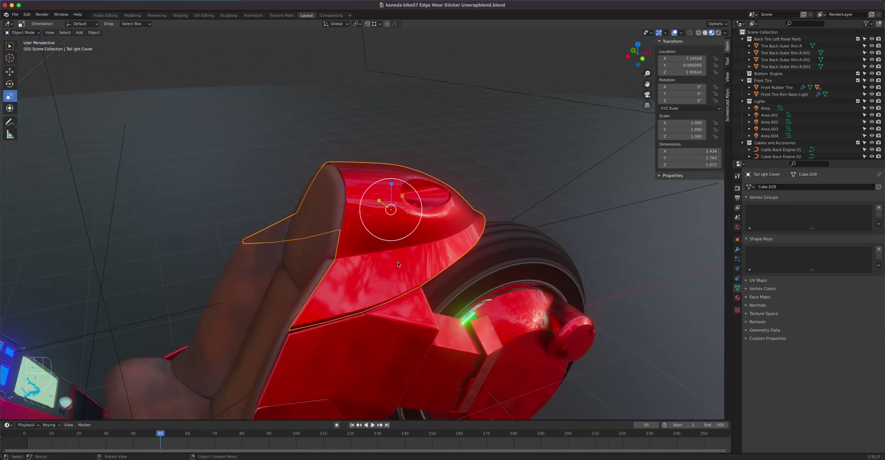
pyautogui.moveTo(379, 287); pyautogui.dragTo(433, 209)
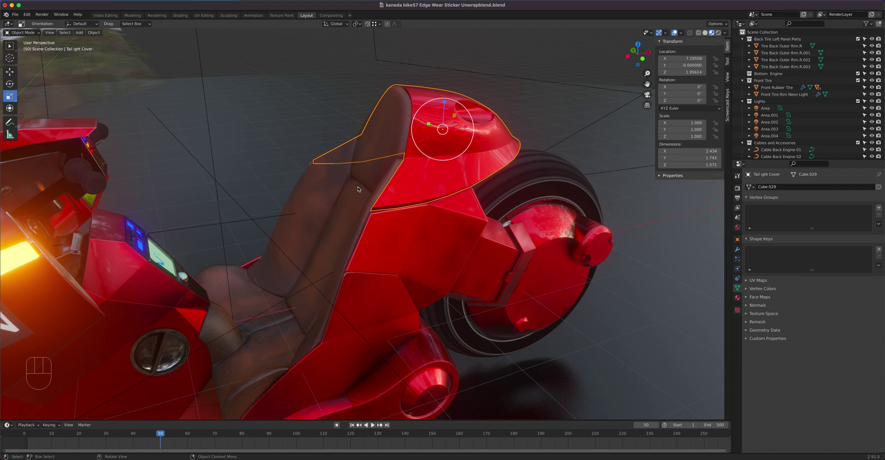
pyautogui.moveTo(408, 203); pyautogui.dragTo(355, 171)
# Step: Reselect the tail light cover with plain selection and zoom out to a higher rear view
pyautogui.click(345, 137)
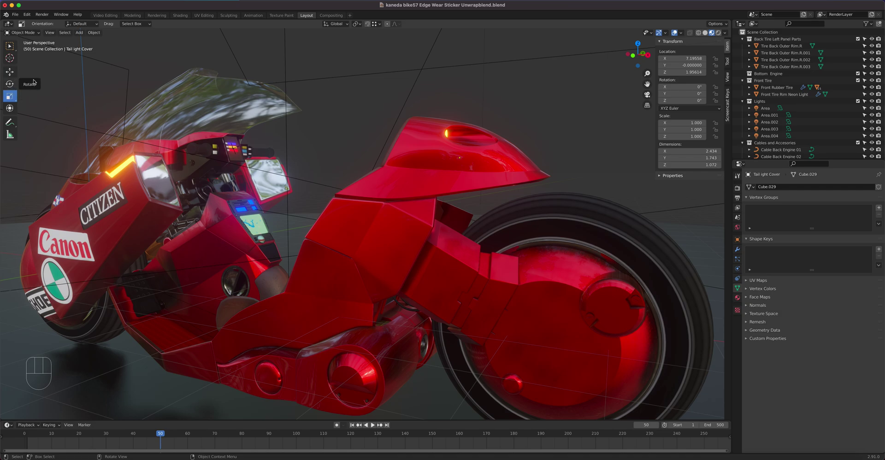
pyautogui.click(426, 134)
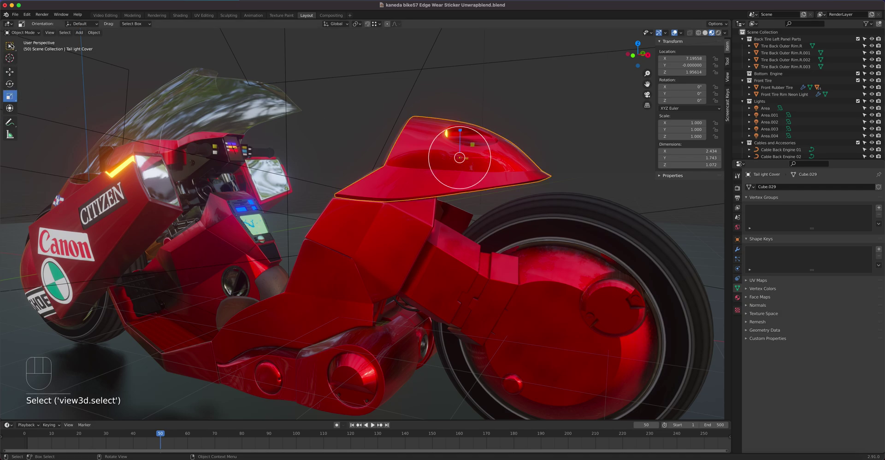
pyautogui.click(13, 46)
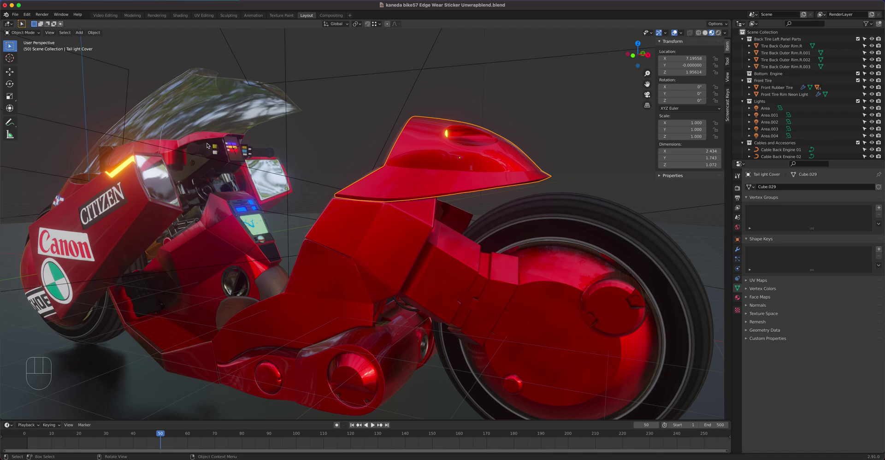
pyautogui.moveTo(417, 180); pyautogui.dragTo(423, 182)
pyautogui.moveTo(423, 196); pyautogui.dragTo(406, 245)
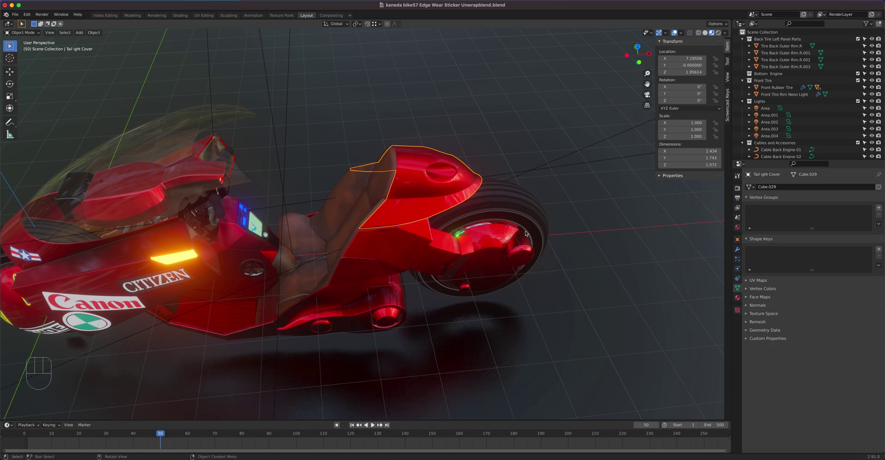
pyautogui.click(14, 73)
pyautogui.click(13, 48)
pyautogui.press('g')
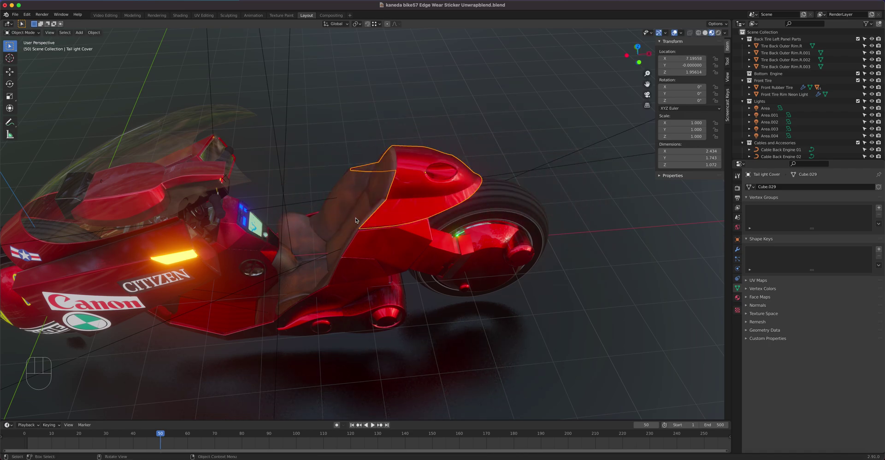
pyautogui.press('g')
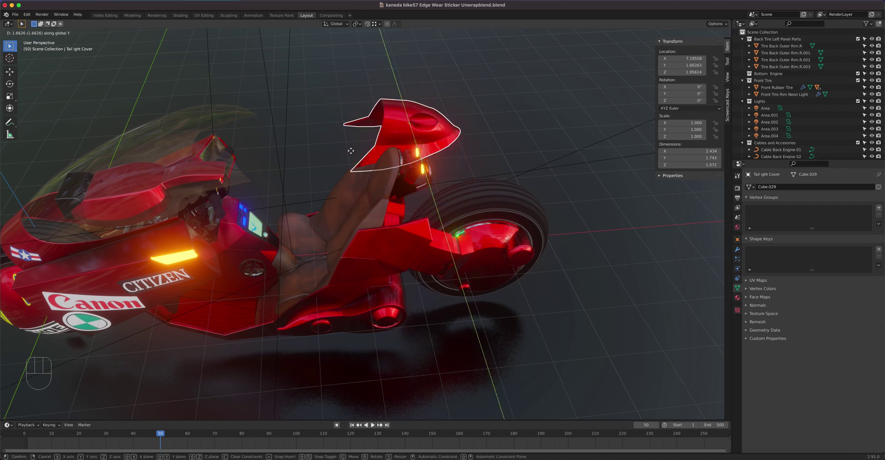
pyautogui.press('g')
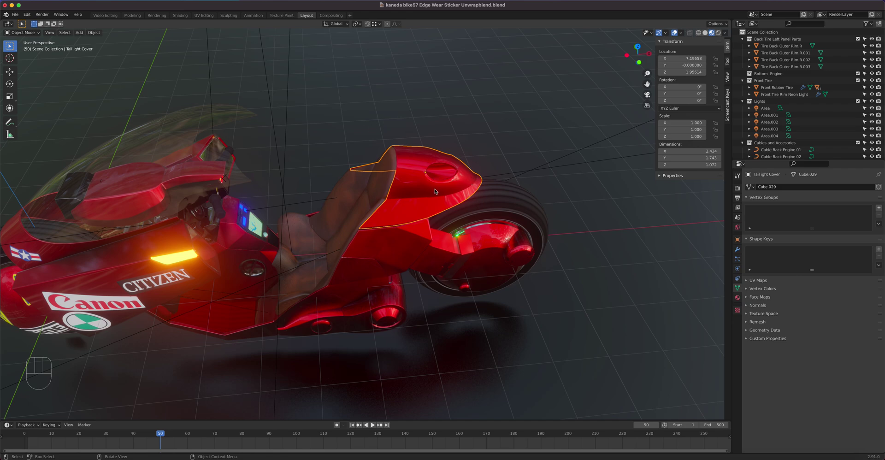
pyautogui.press('r')
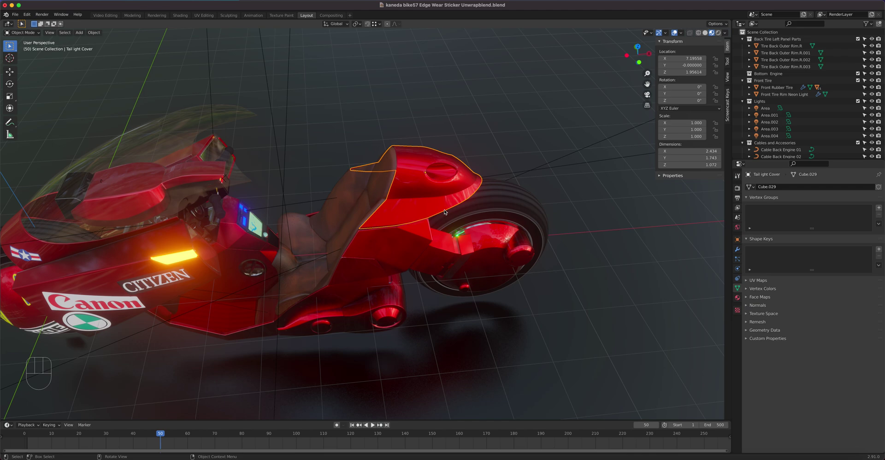
pyautogui.press('r')
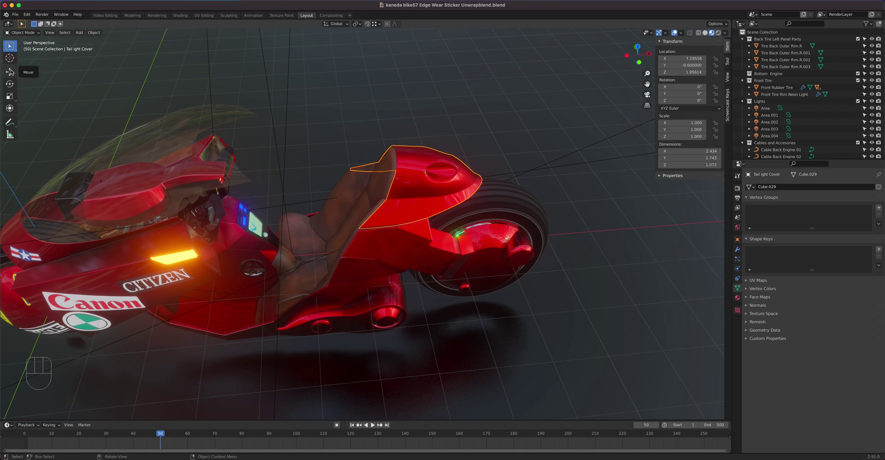
pyautogui.press('g')
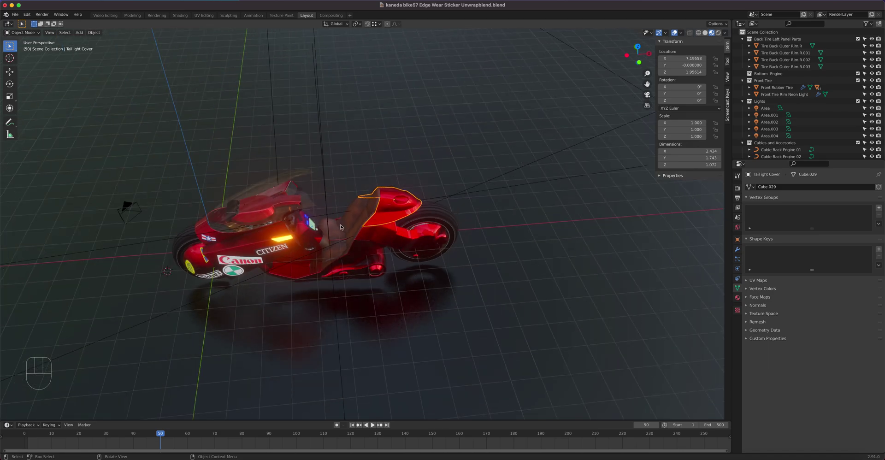
pyautogui.moveTo(331, 218); pyautogui.dragTo(351, 198)
pyautogui.moveTo(343, 219); pyautogui.dragTo(440, 175)
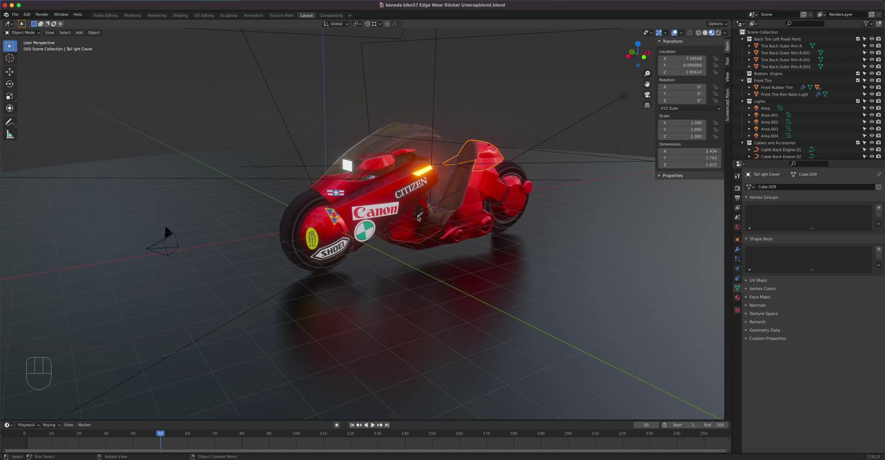